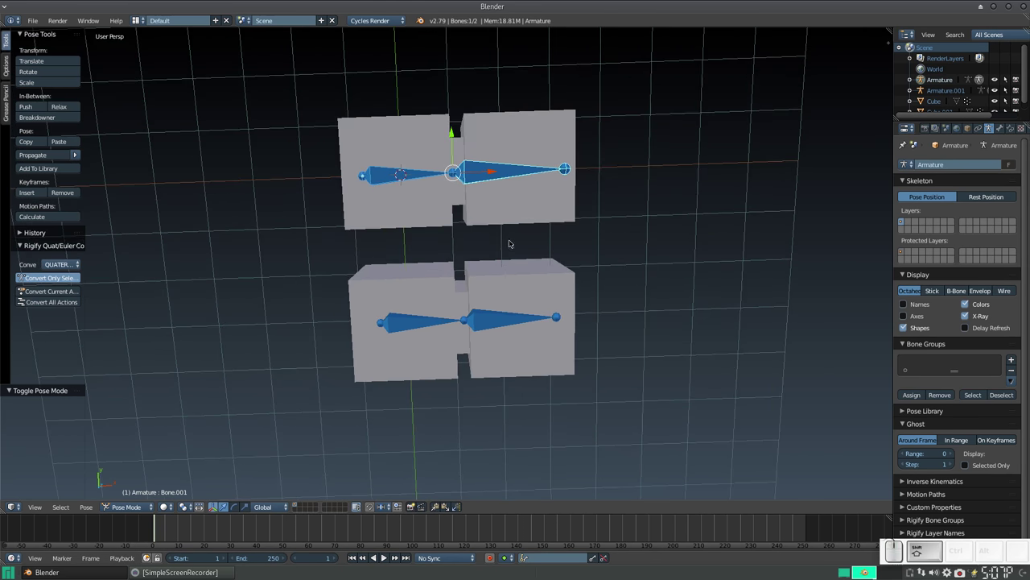
Leave pose mode and probe the two top cubes, undoing each accidental change
key("Tab")
key("ctrl+Tab")
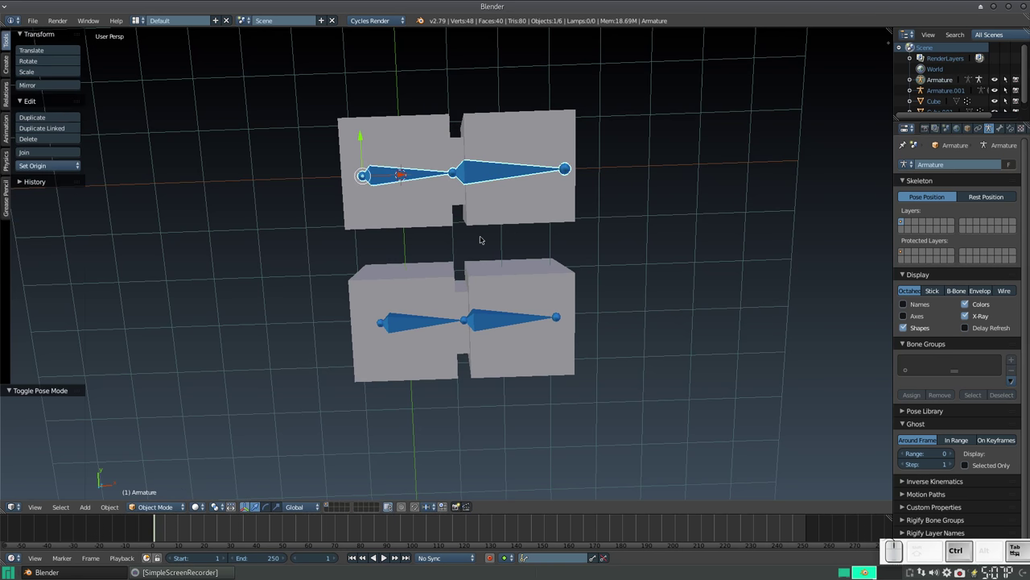
right_click(411, 156)
left_click(431, 174)
key("ctrl+z")
right_click(506, 129)
left_click(548, 166)
key("ctrl+z")
Probe the two bottom cubes the same way, undoing each accidental change
right_click(425, 289)
left_click(433, 312)
key("ctrl+z")
right_click(517, 300)
left_click(545, 312)
key("ctrl+z")
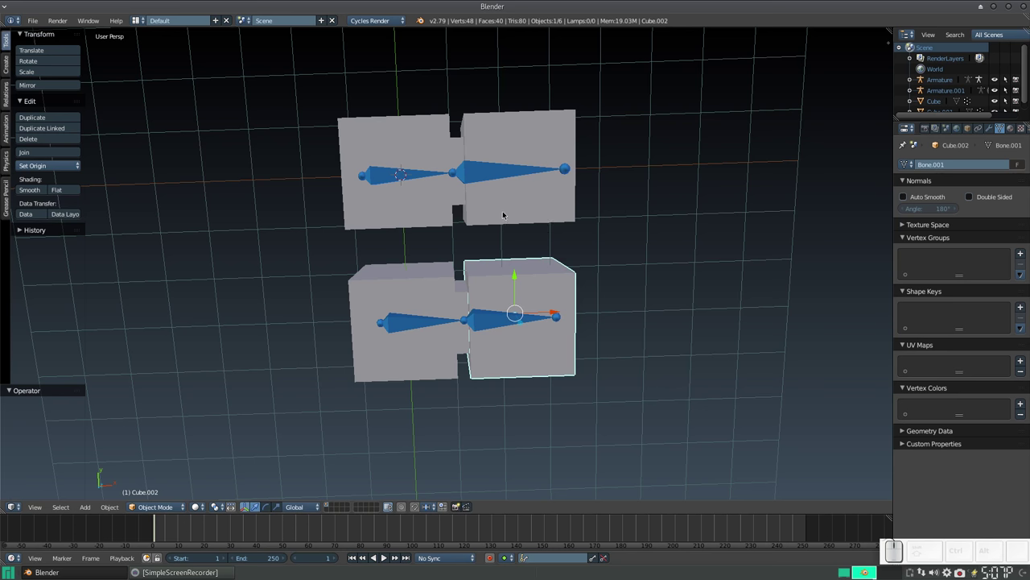
Reselect around the upper armature, pick the lower armature's left bone and return it to Object Mode
right_click(489, 168)
right_click(410, 171)
right_click(405, 169)
right_click(409, 321)
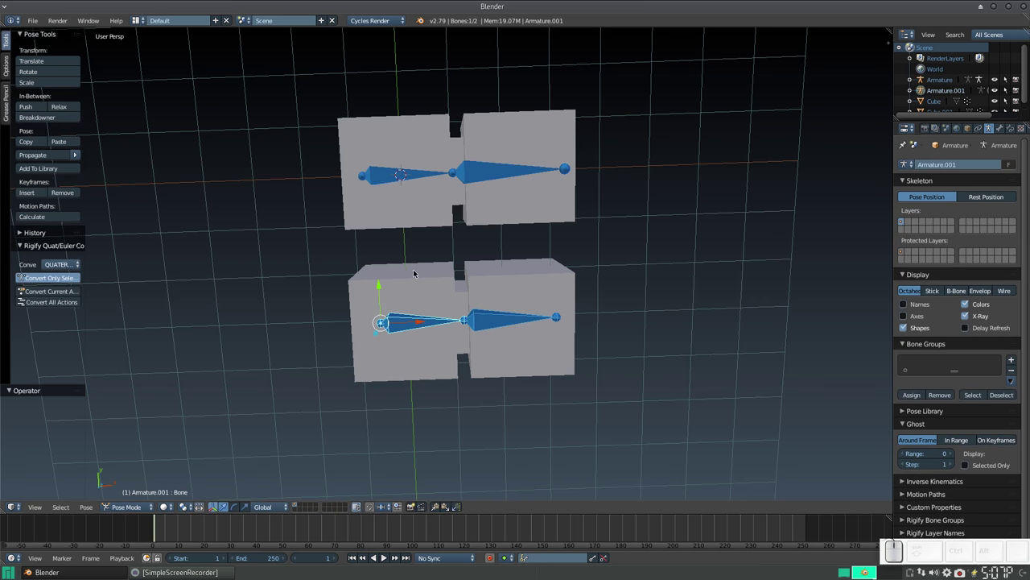
key("ctrl+Tab")
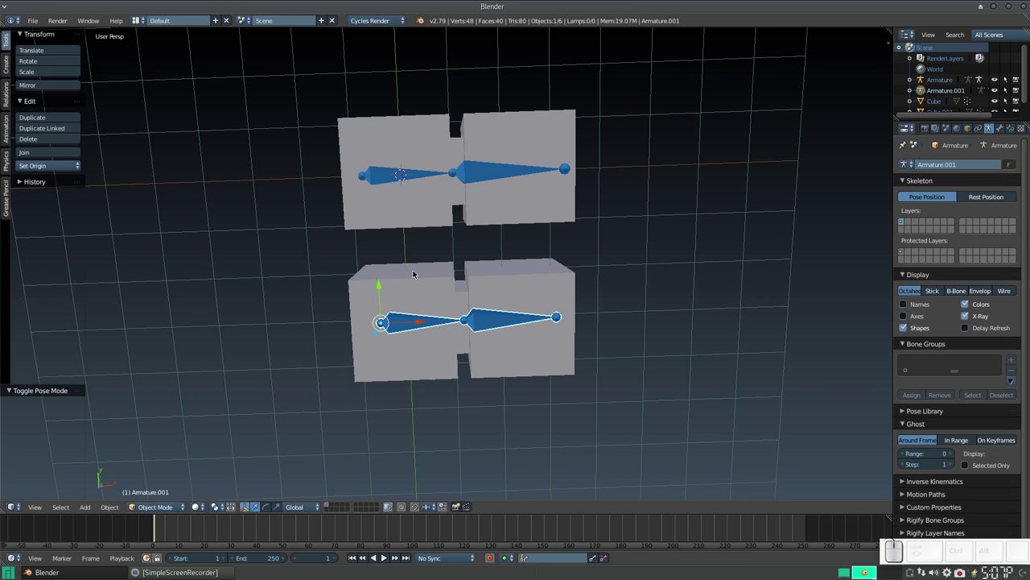
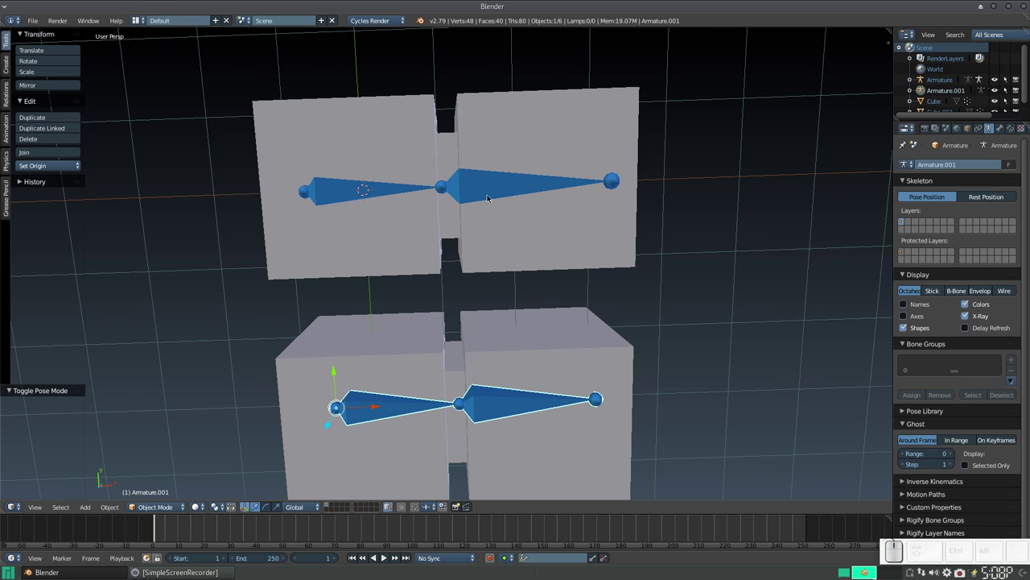
Parent both top cubes to the upper armature using Ctrl+P With Automatic Weights
right_click(528, 128)
right_click(332, 122)
right_click(491, 185)
right_click(410, 154)
right_click(545, 149)
right_click(519, 173)
key("ctrl+p")
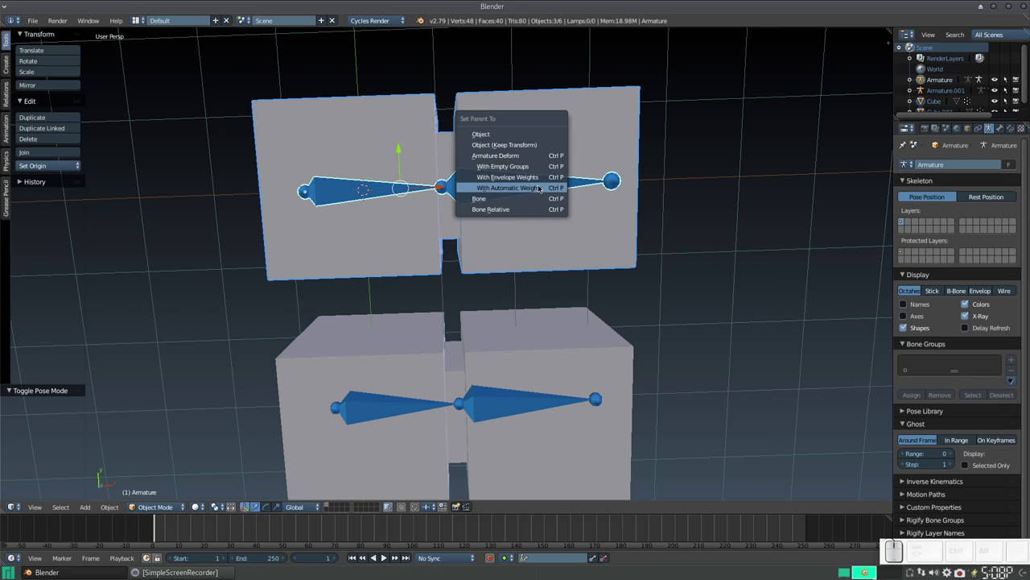
left_click(541, 187)
In Pose Mode, test-rotate the upper armature's bones, cancelling each, leaving the right bone mid-rotation
right_click(506, 181)
right_click(493, 183)
key("ctrl+Tab")
key("r")
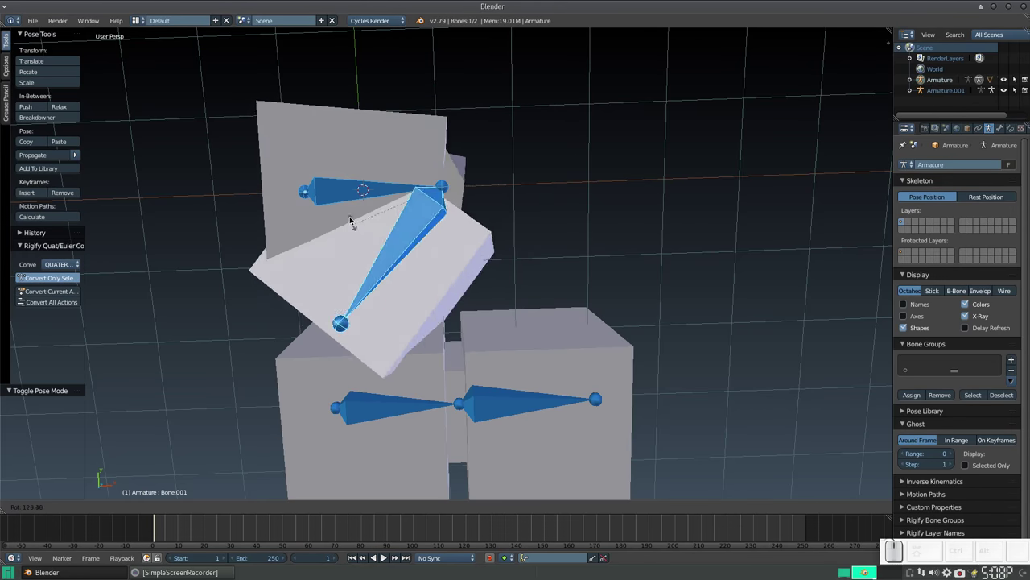
key("Escape")
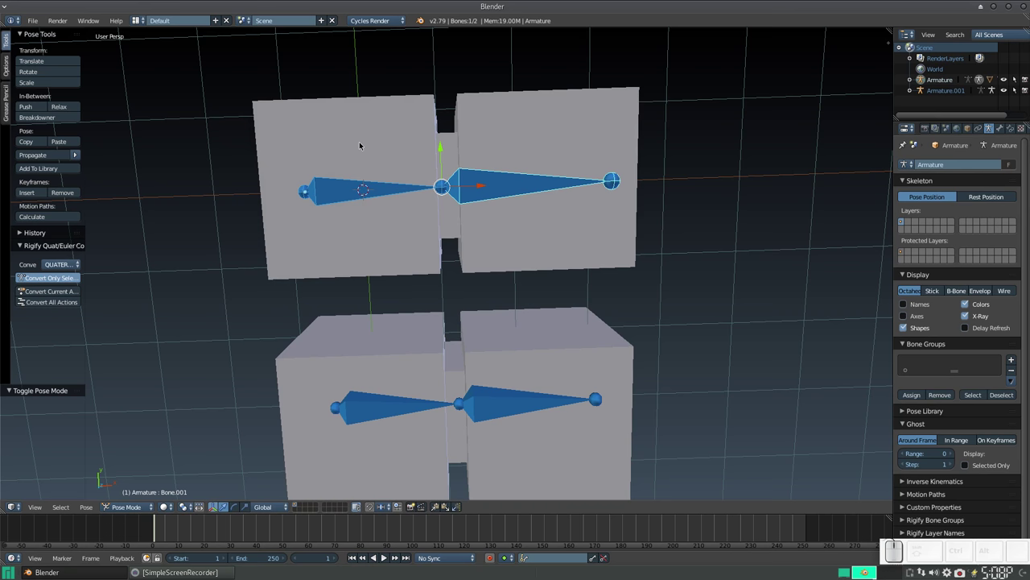
right_click(366, 194)
key("r")
key("Escape")
right_click(516, 189)
key("r")
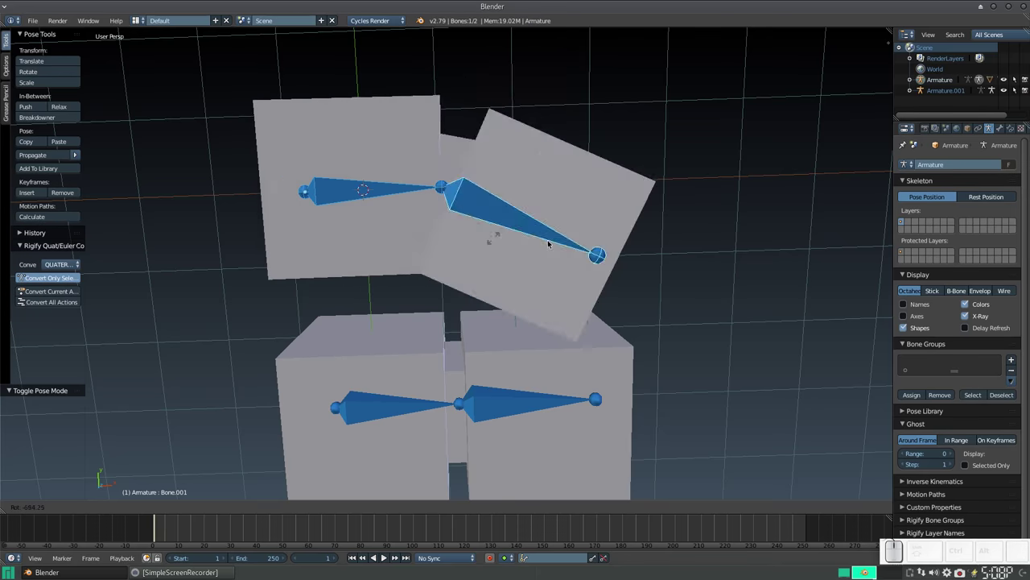
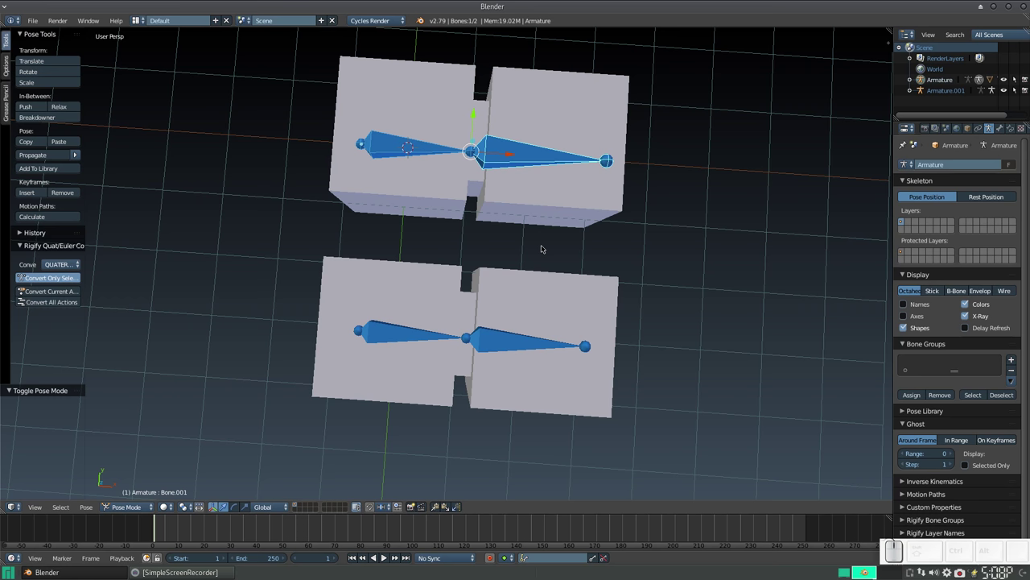
Select Cube.002 with Armature.001, enter Pose Mode and add Bone.001 to the selection
key("ctrl+Tab")
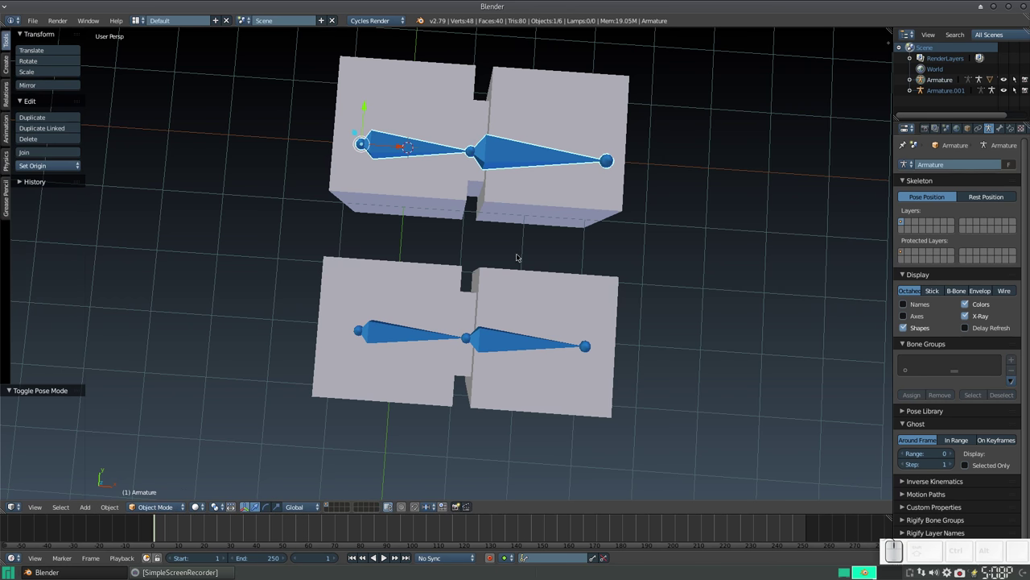
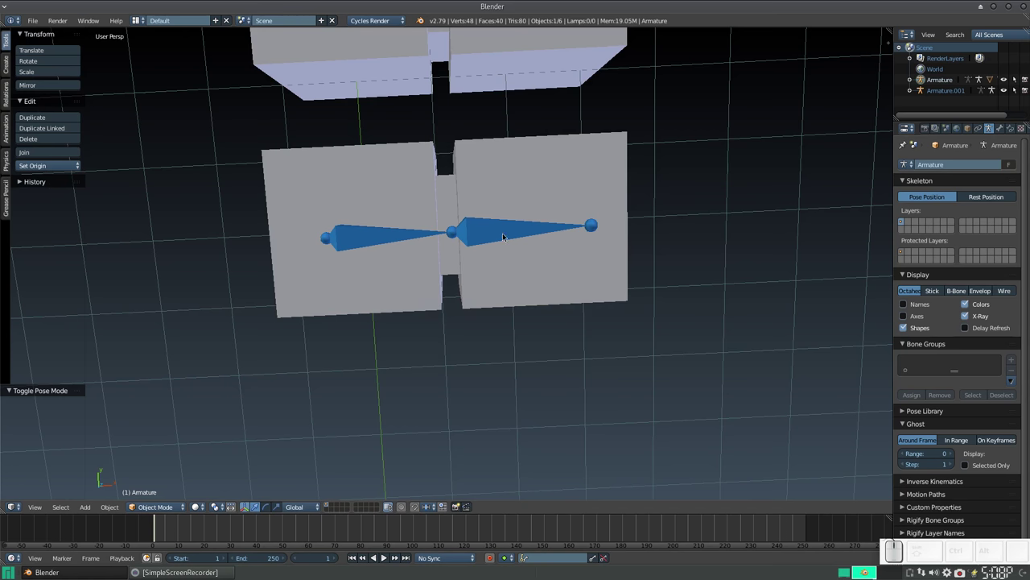
right_click(528, 188)
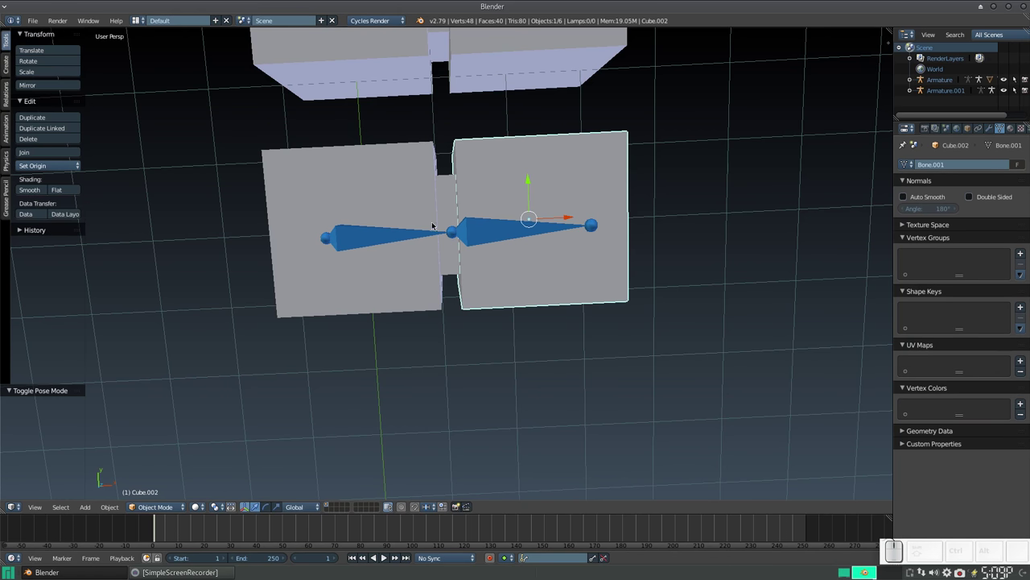
right_click(486, 231)
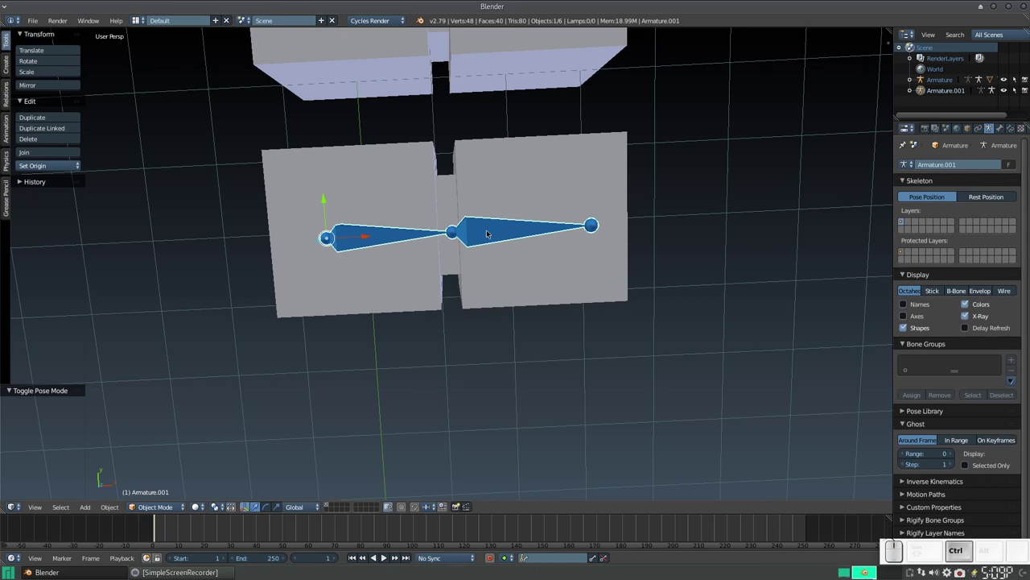
key("ctrl+Tab")
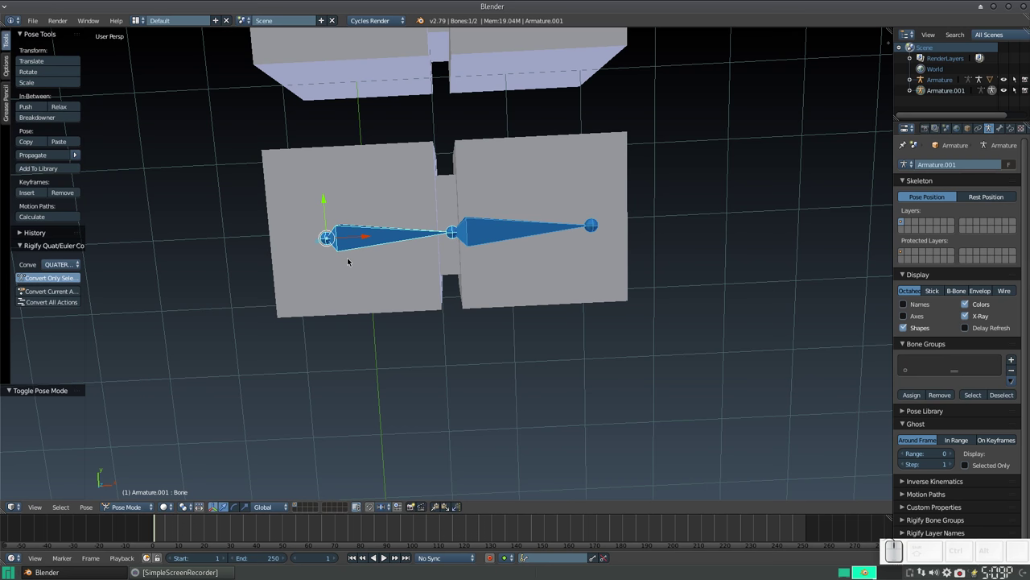
right_click(533, 168)
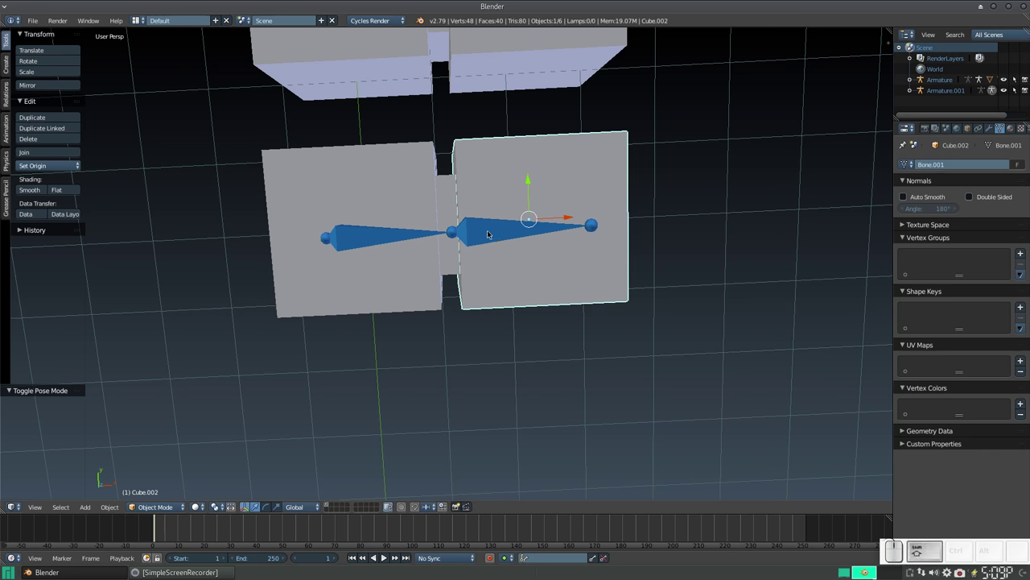
right_click(493, 229)
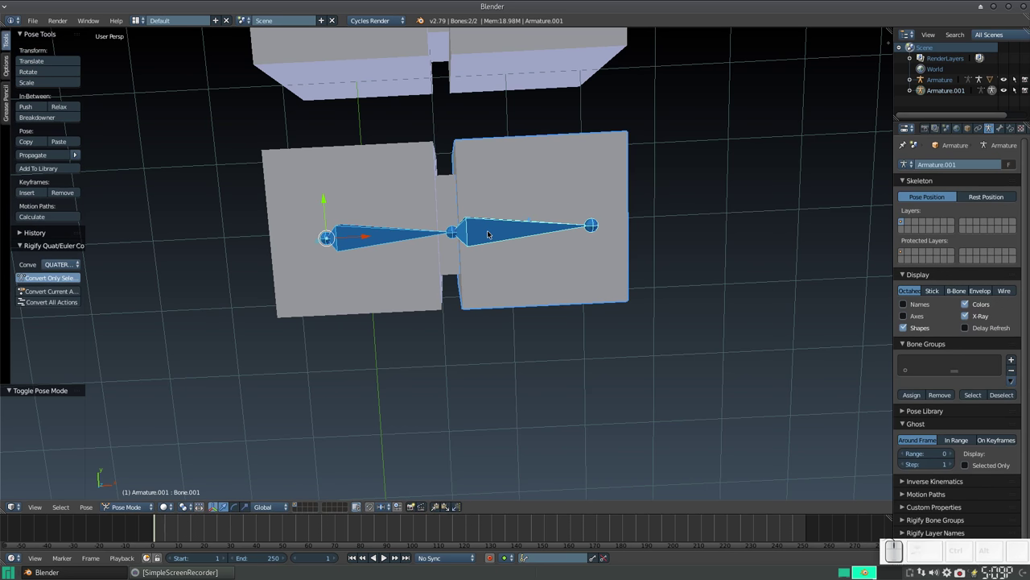
key("ctrl+p")
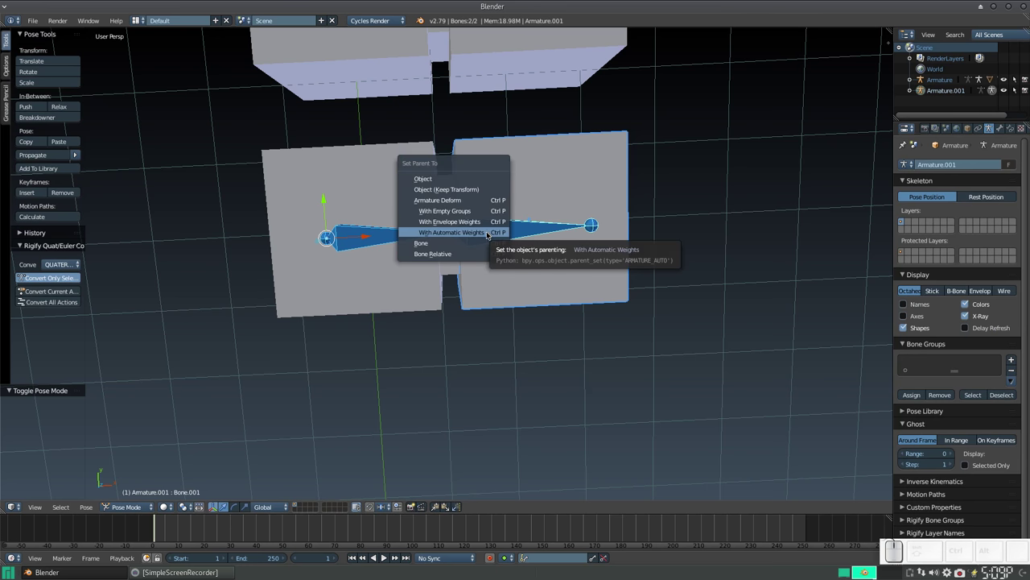
left_click(481, 241)
right_click(381, 206)
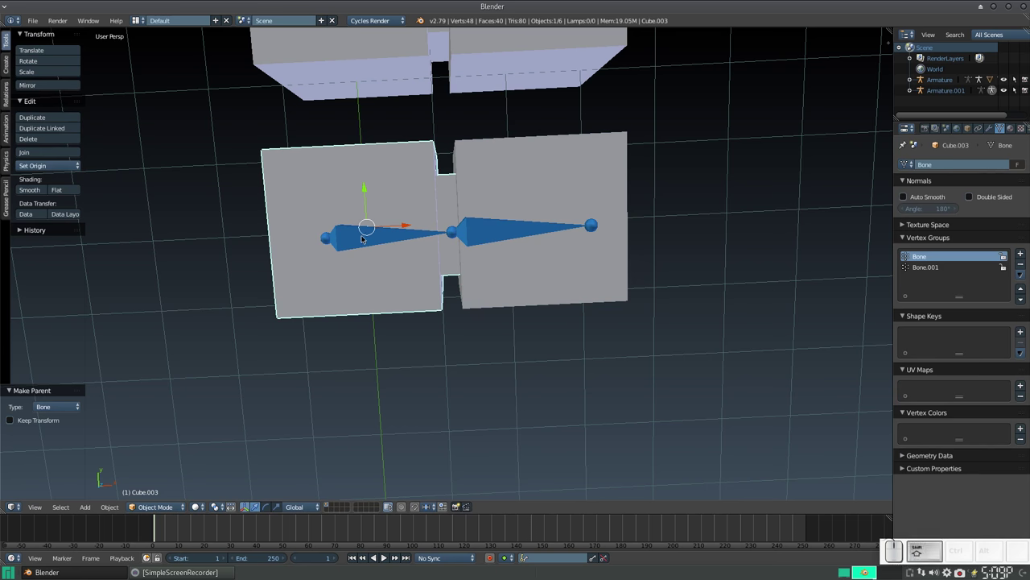
right_click(367, 234)
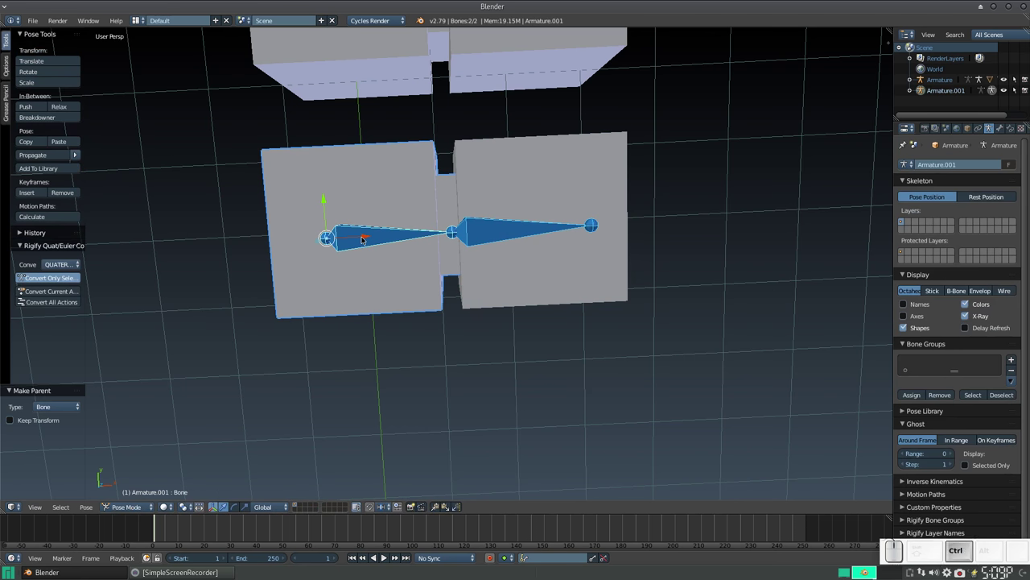
key("ctrl+p")
left_click(367, 234)
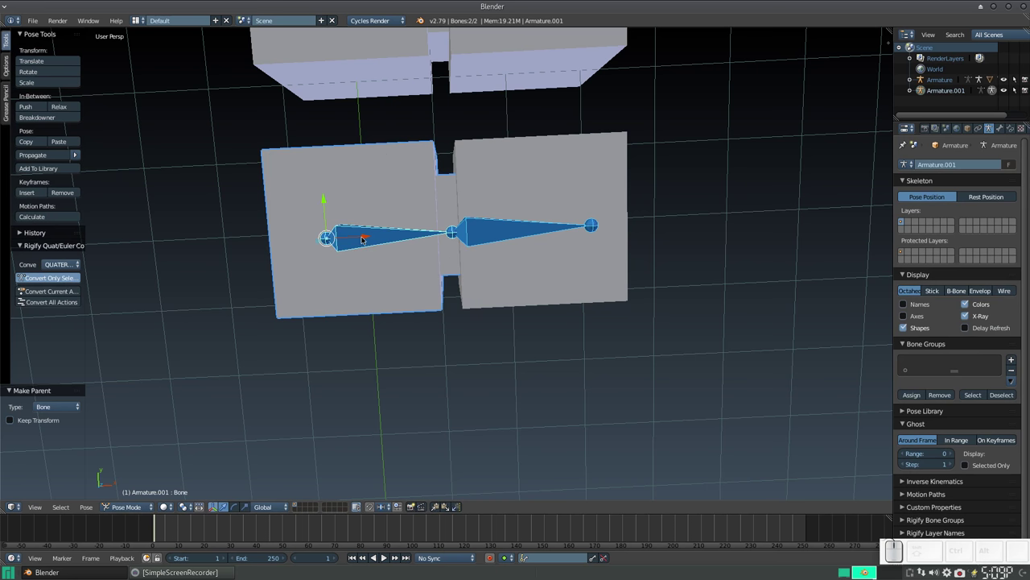
right_click(515, 232)
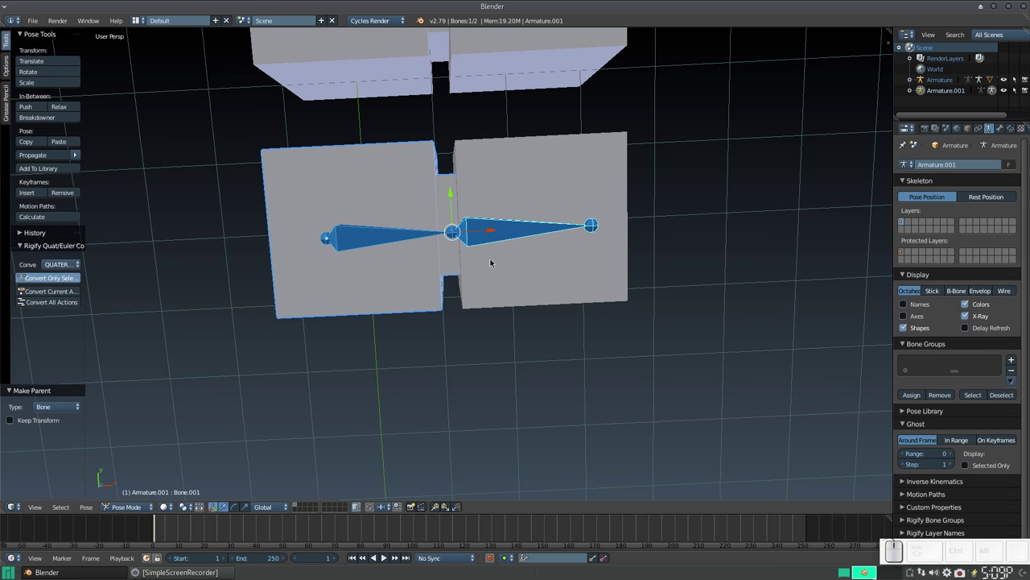
key("r")
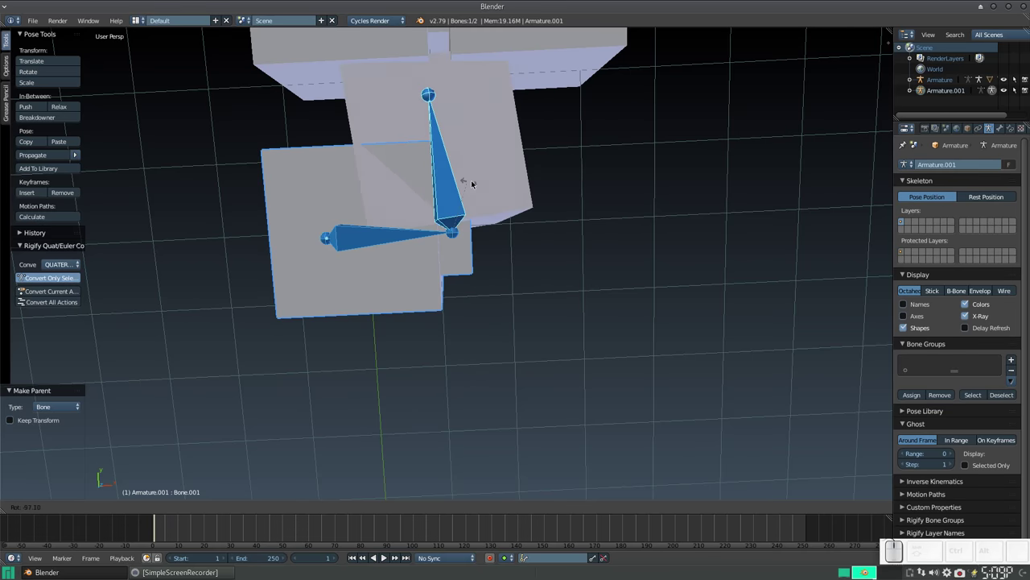
key("Escape")
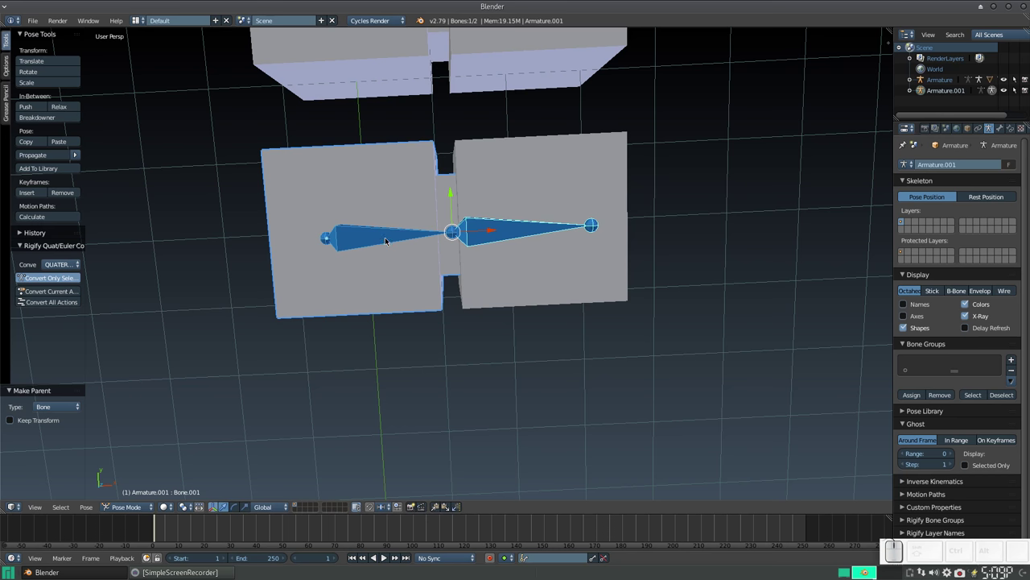
right_click(388, 238)
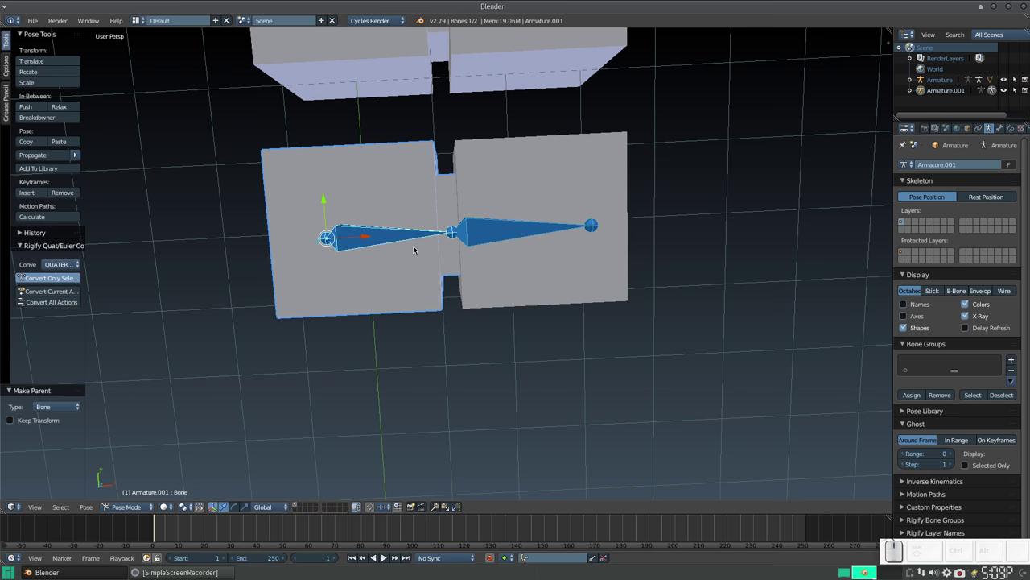
key("r")
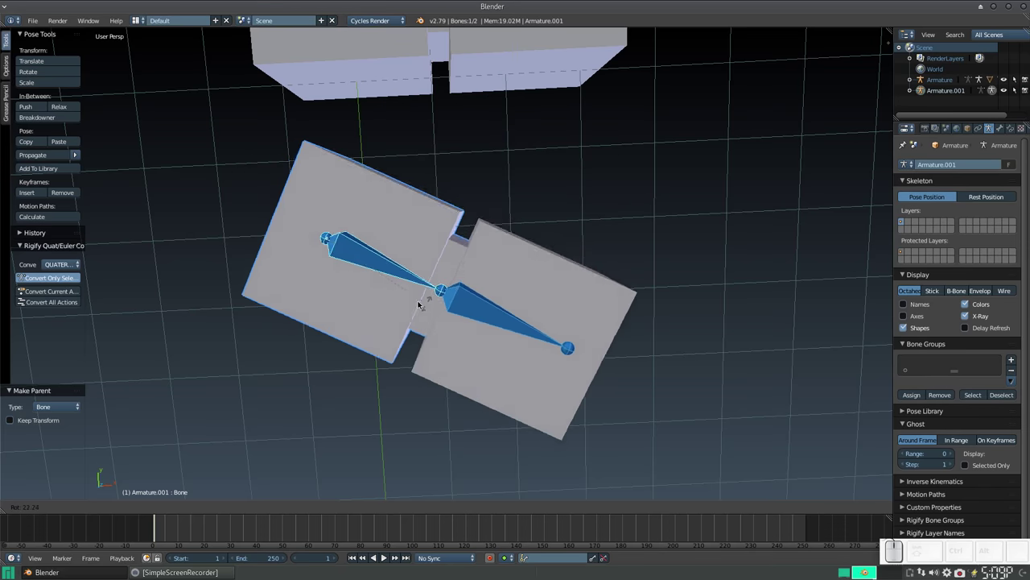
key("Escape")
left_click(505, 230)
key("r")
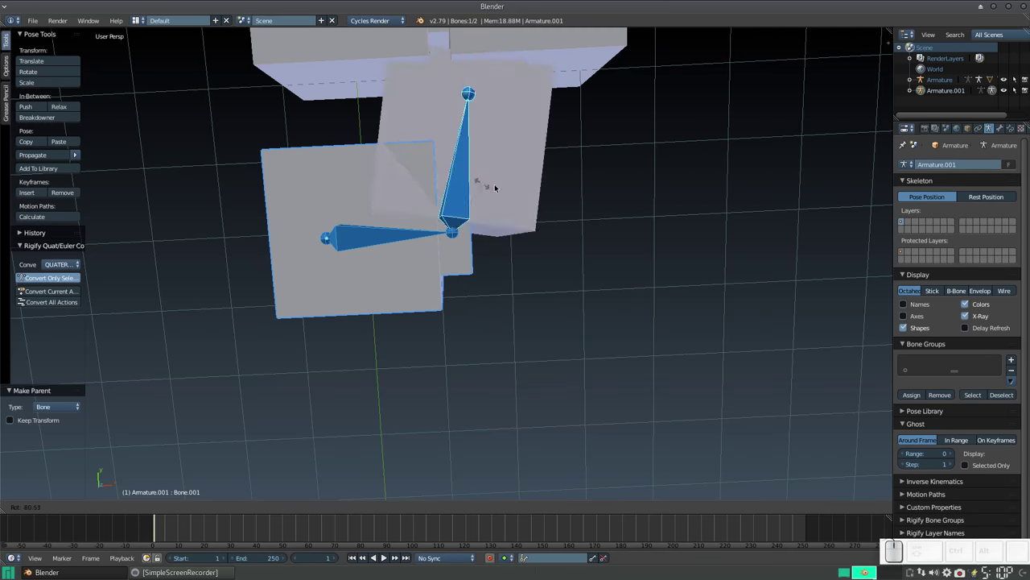
key("Escape")
scroll("down", 3)
left_click(524, 172)
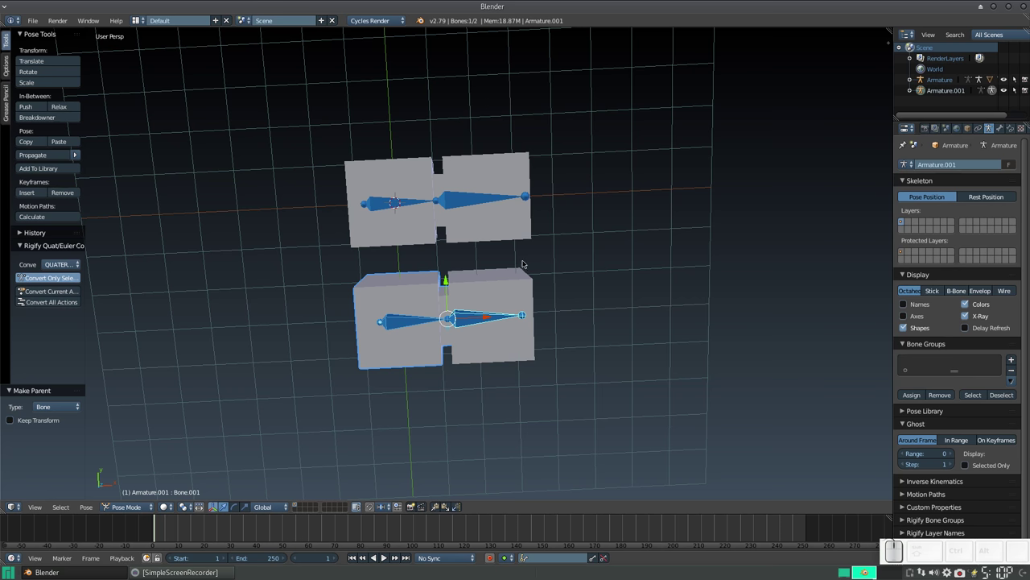
key("ctrl+Tab")
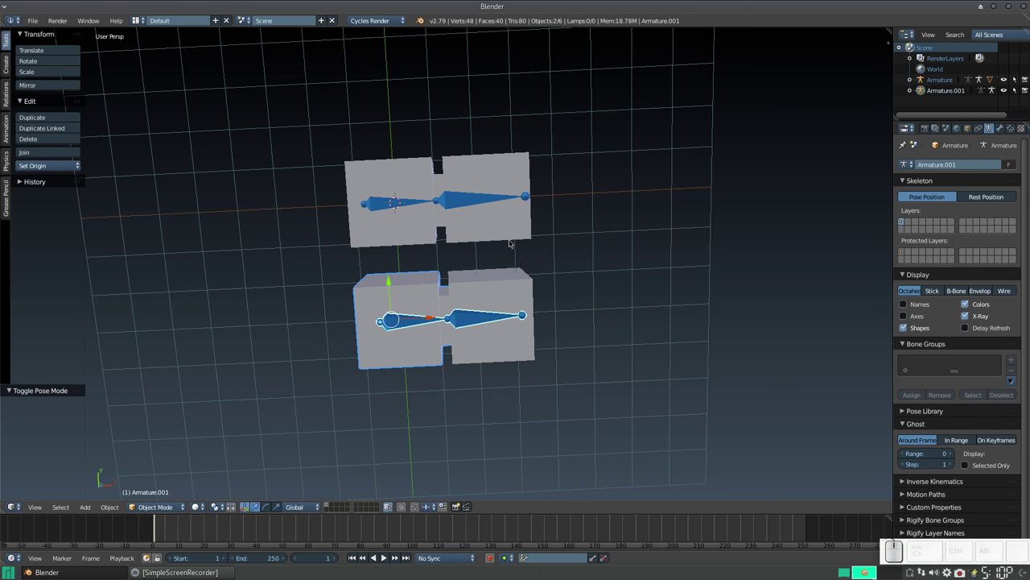
scroll("up", 3)
middle_click(488, 216)
right_click(495, 224)
right_click(496, 226)
key("ctrl+Tab")
right_click(496, 227)
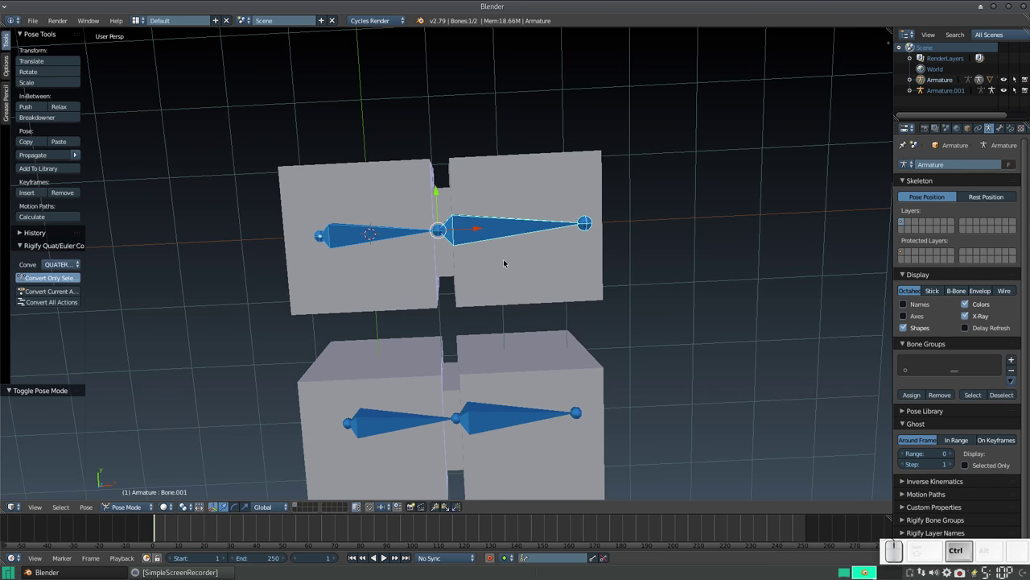
key("r")
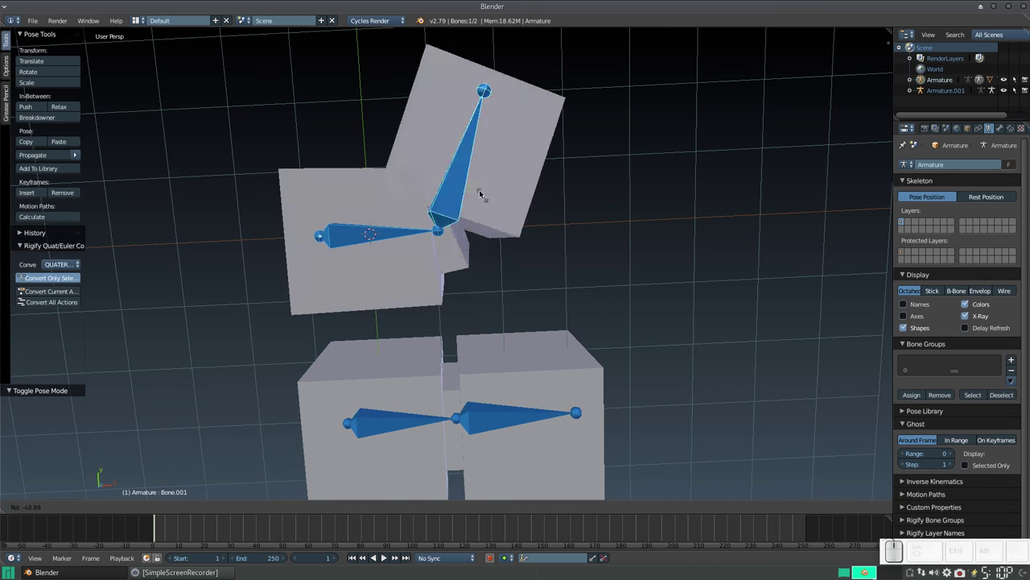
key("Escape")
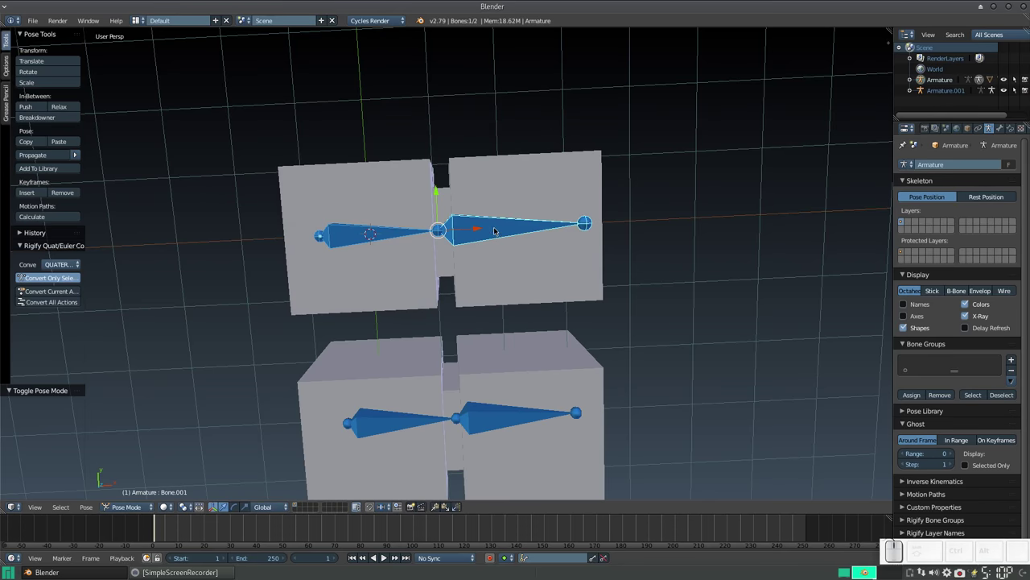
right_click(509, 198)
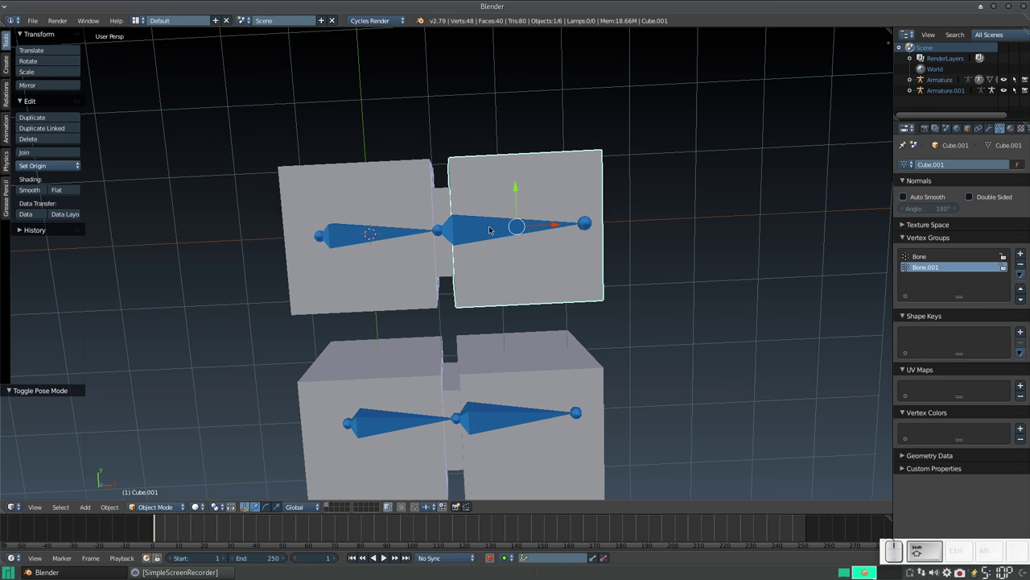
right_click(493, 224)
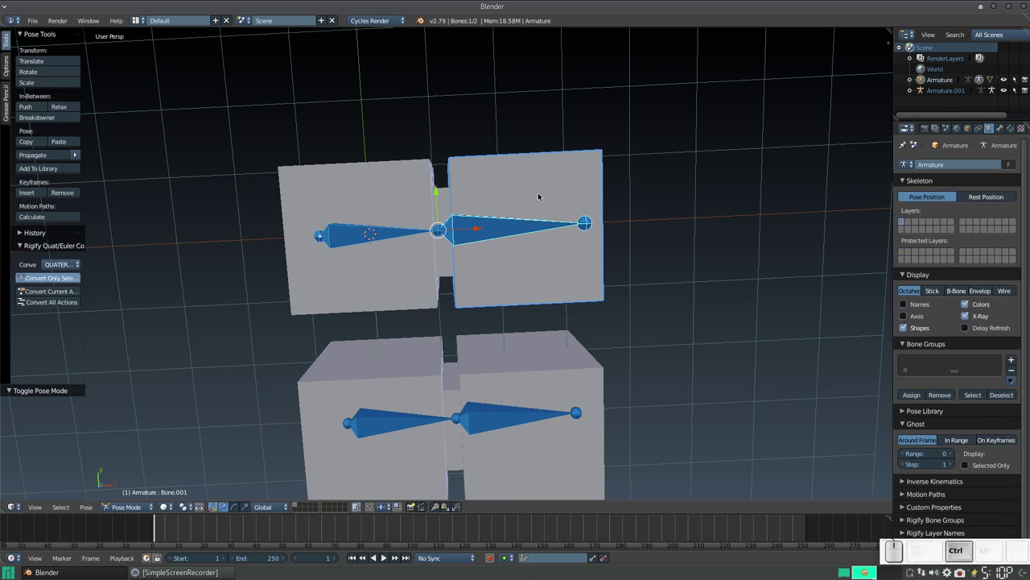
key("ctrl+p")
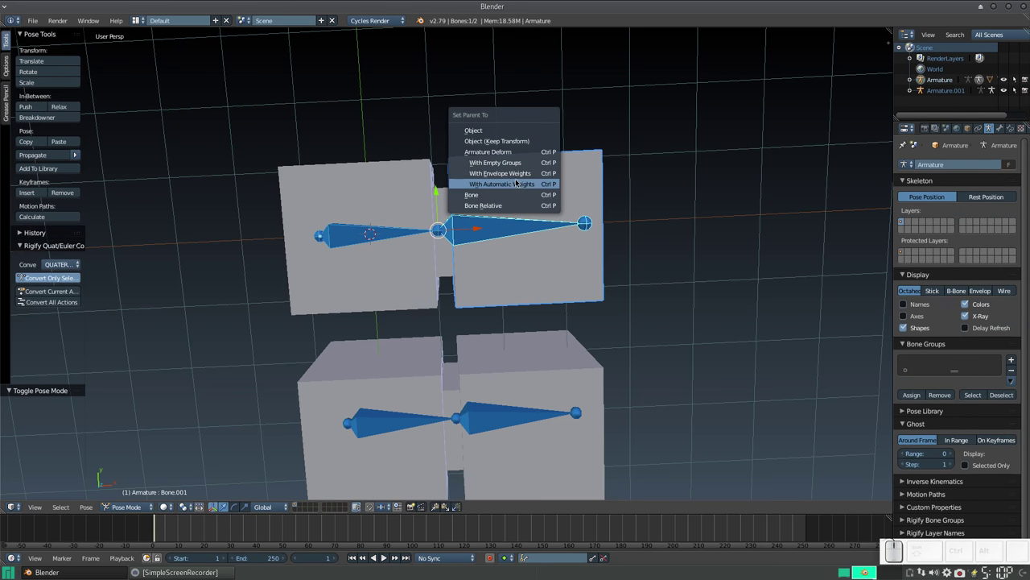
key("Escape")
left_click(508, 343)
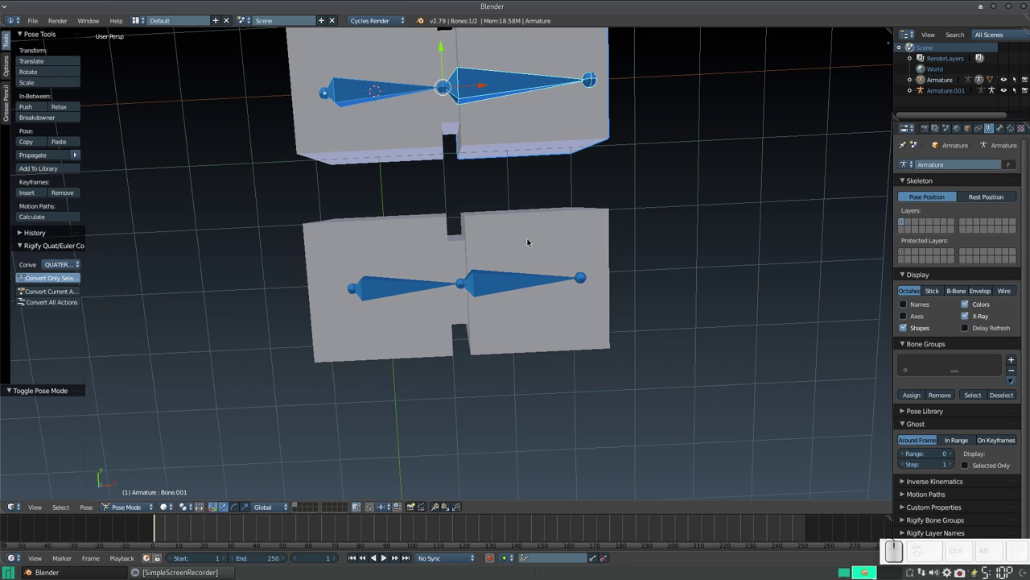
left_click(526, 236)
left_click(513, 277)
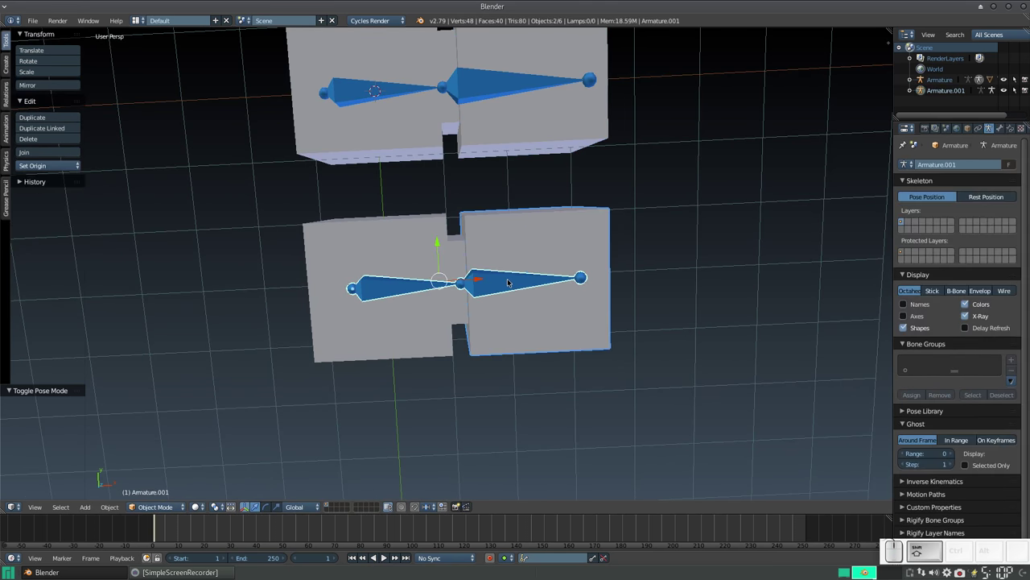
key("ctrl+p")
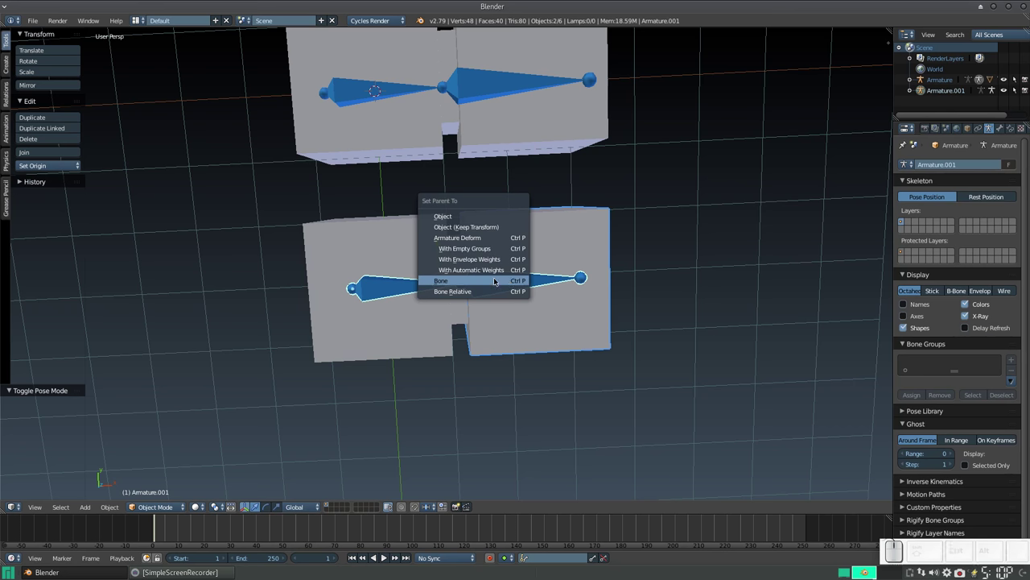
key("Escape")
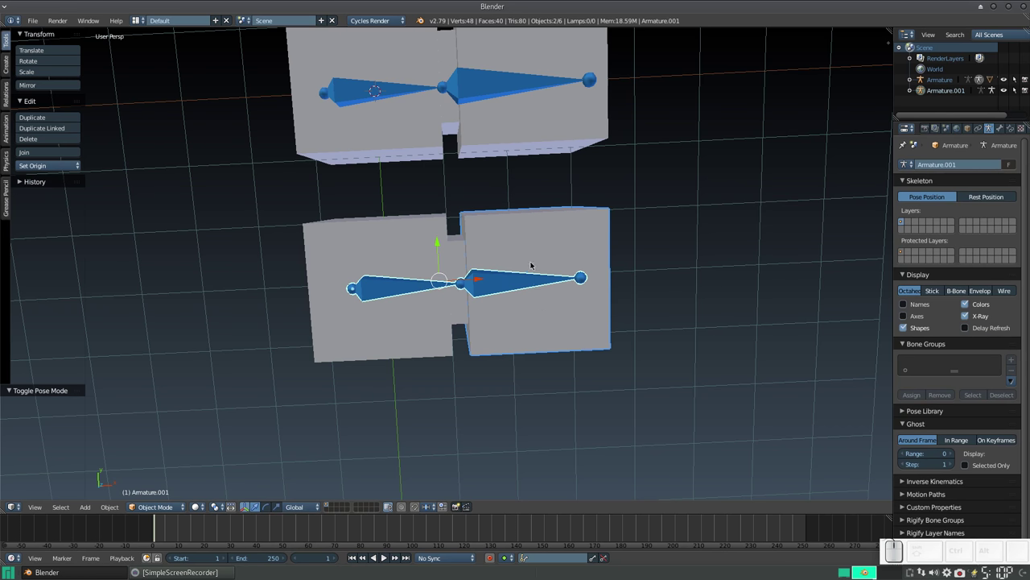
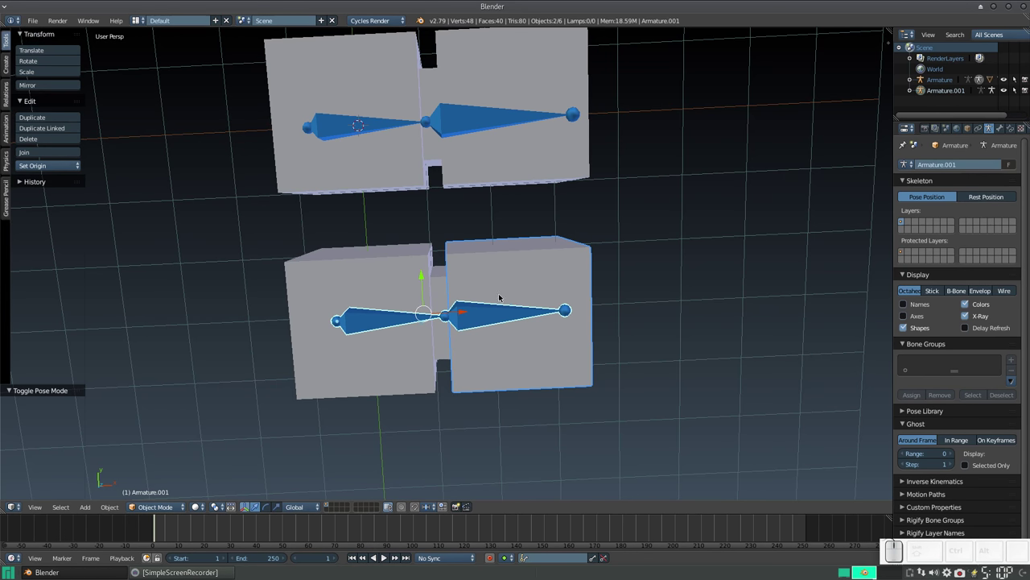
key("ctrl+p")
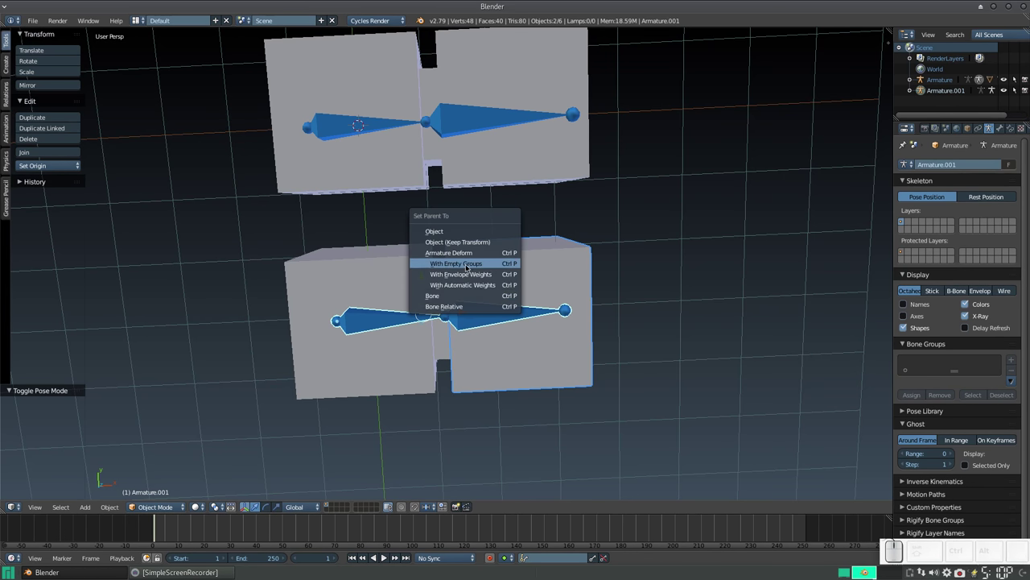
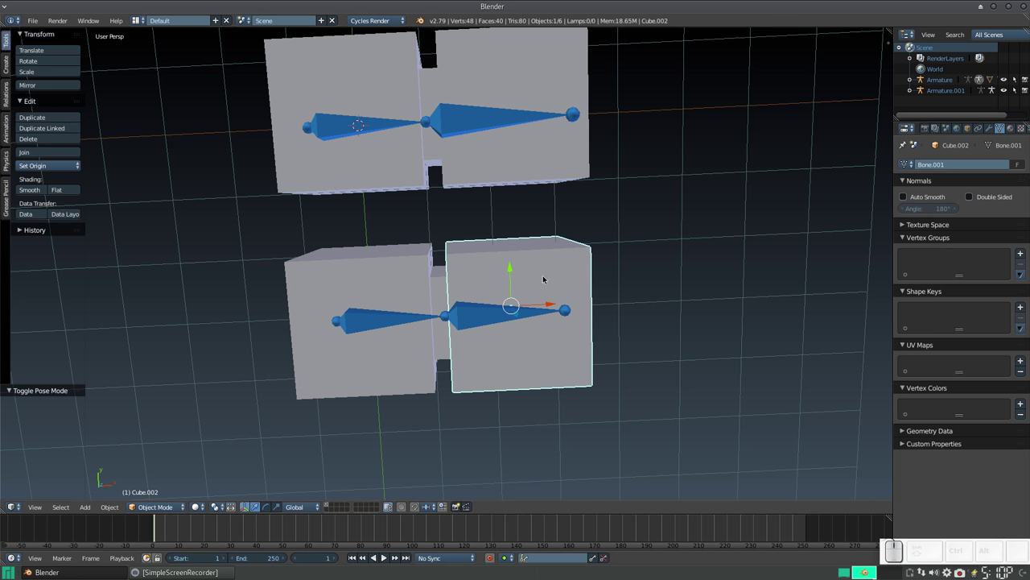
right_click(547, 276)
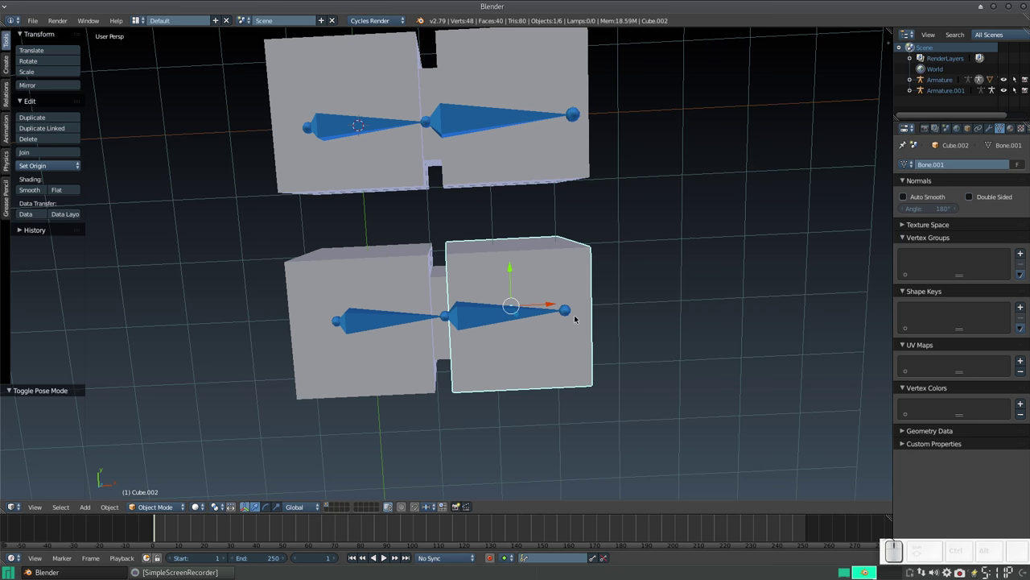
right_click(558, 272)
right_click(402, 270)
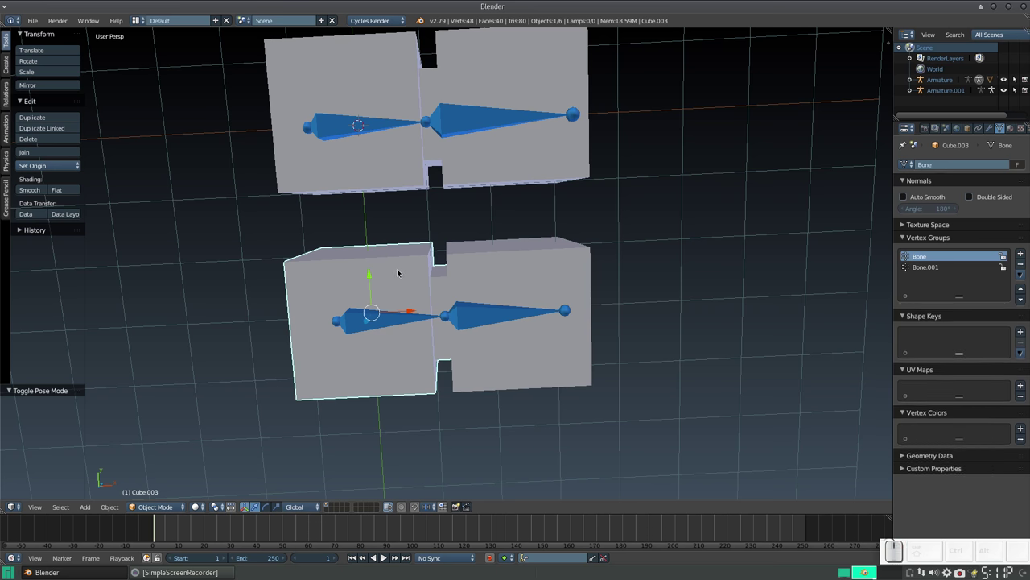
scroll("down", 3)
left_click_drag(521, 299, 528, 285)
scroll("up", 3)
left_click_drag(467, 238, 504, 308)
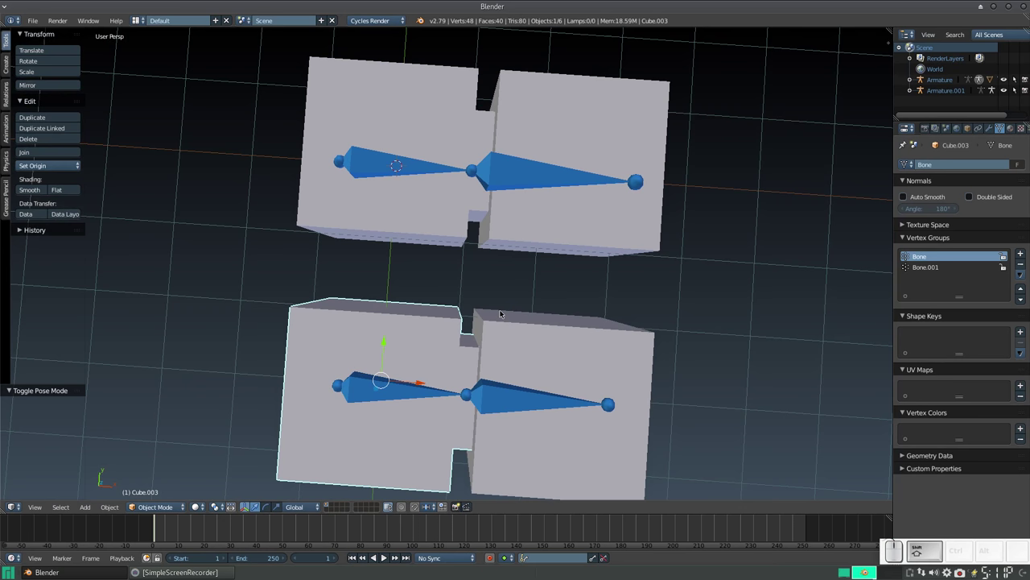